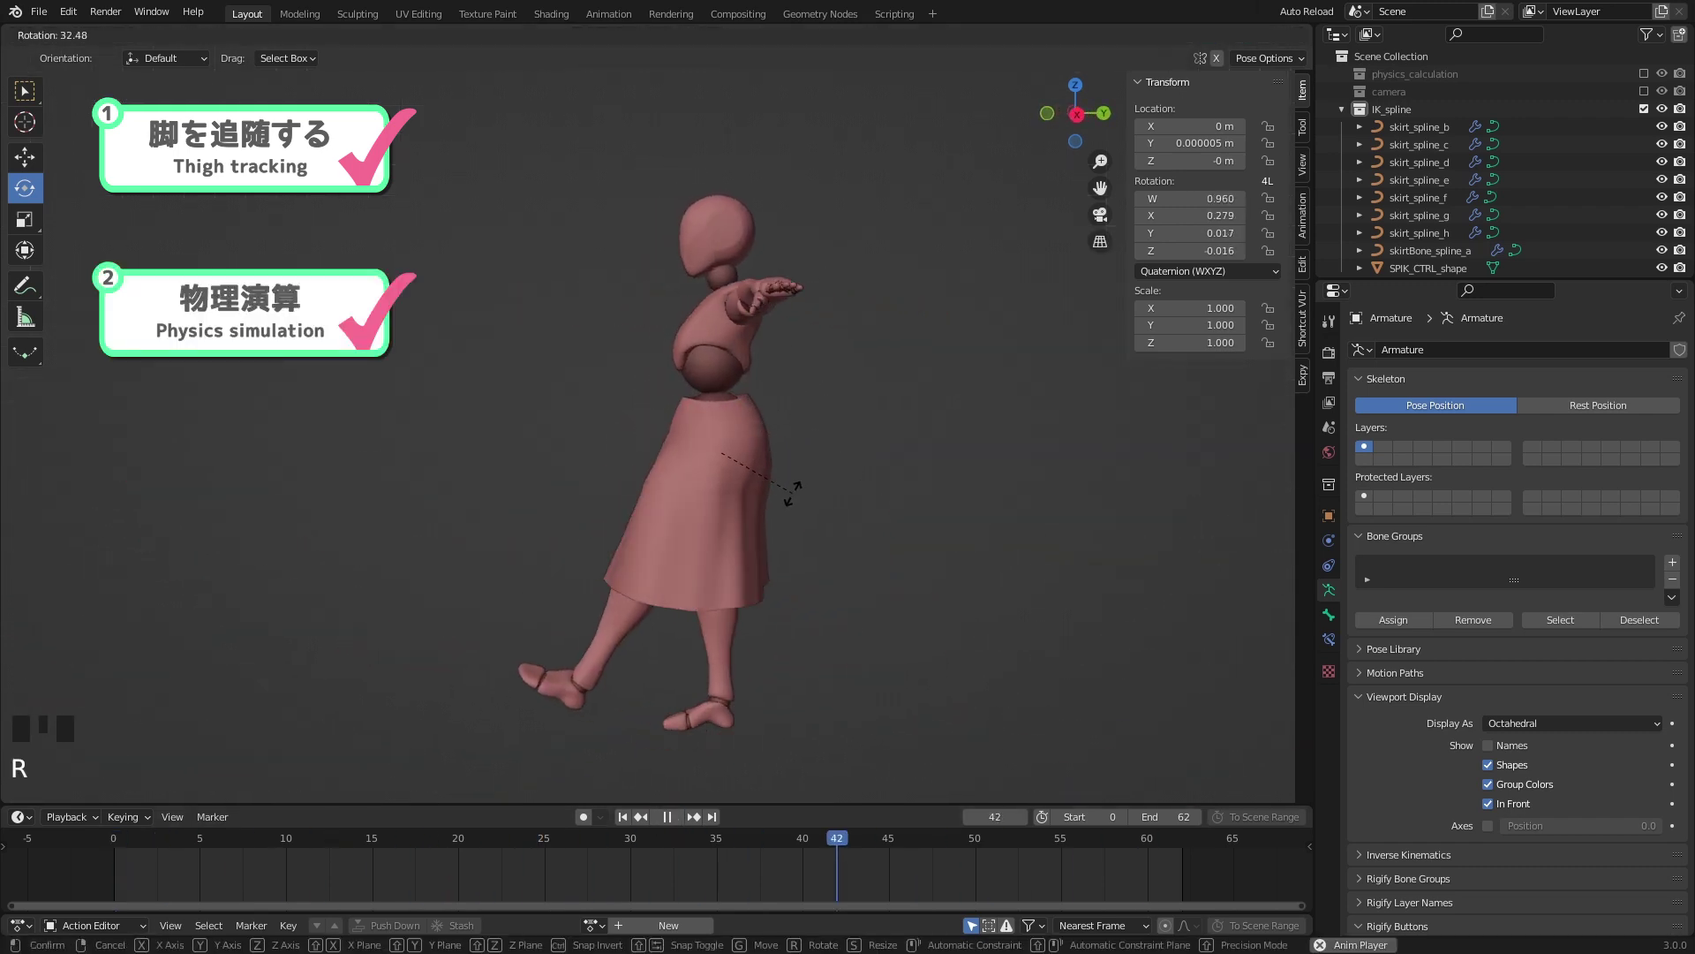
Step: Select the SkirtRig armature, clear rotations and enter Pose Mode on it
drag(736, 561, 794, 563)
key(shift+alt+z)
key(alt+r)
key(ctrl+Tab)
drag(676, 821, 671, 626)
middle_click(671, 626)
scroll(up, 3)
click(739, 468)
key(ctrl+Tab)
Step: Select the skirt FK control bones and rotate them to flare the skirt outward
drag(742, 467, 792, 476)
middle_click(751, 508)
click(694, 817)
key(shift+alt+z)
middle_click(785, 467)
key(r)
click(780, 418)
key(r)
click(778, 506)
Step: Grab and move the side FK control bones to widen the skirt's flare
scroll(up, 3)
middle_click(809, 522)
key(g)
click(812, 542)
key(g)
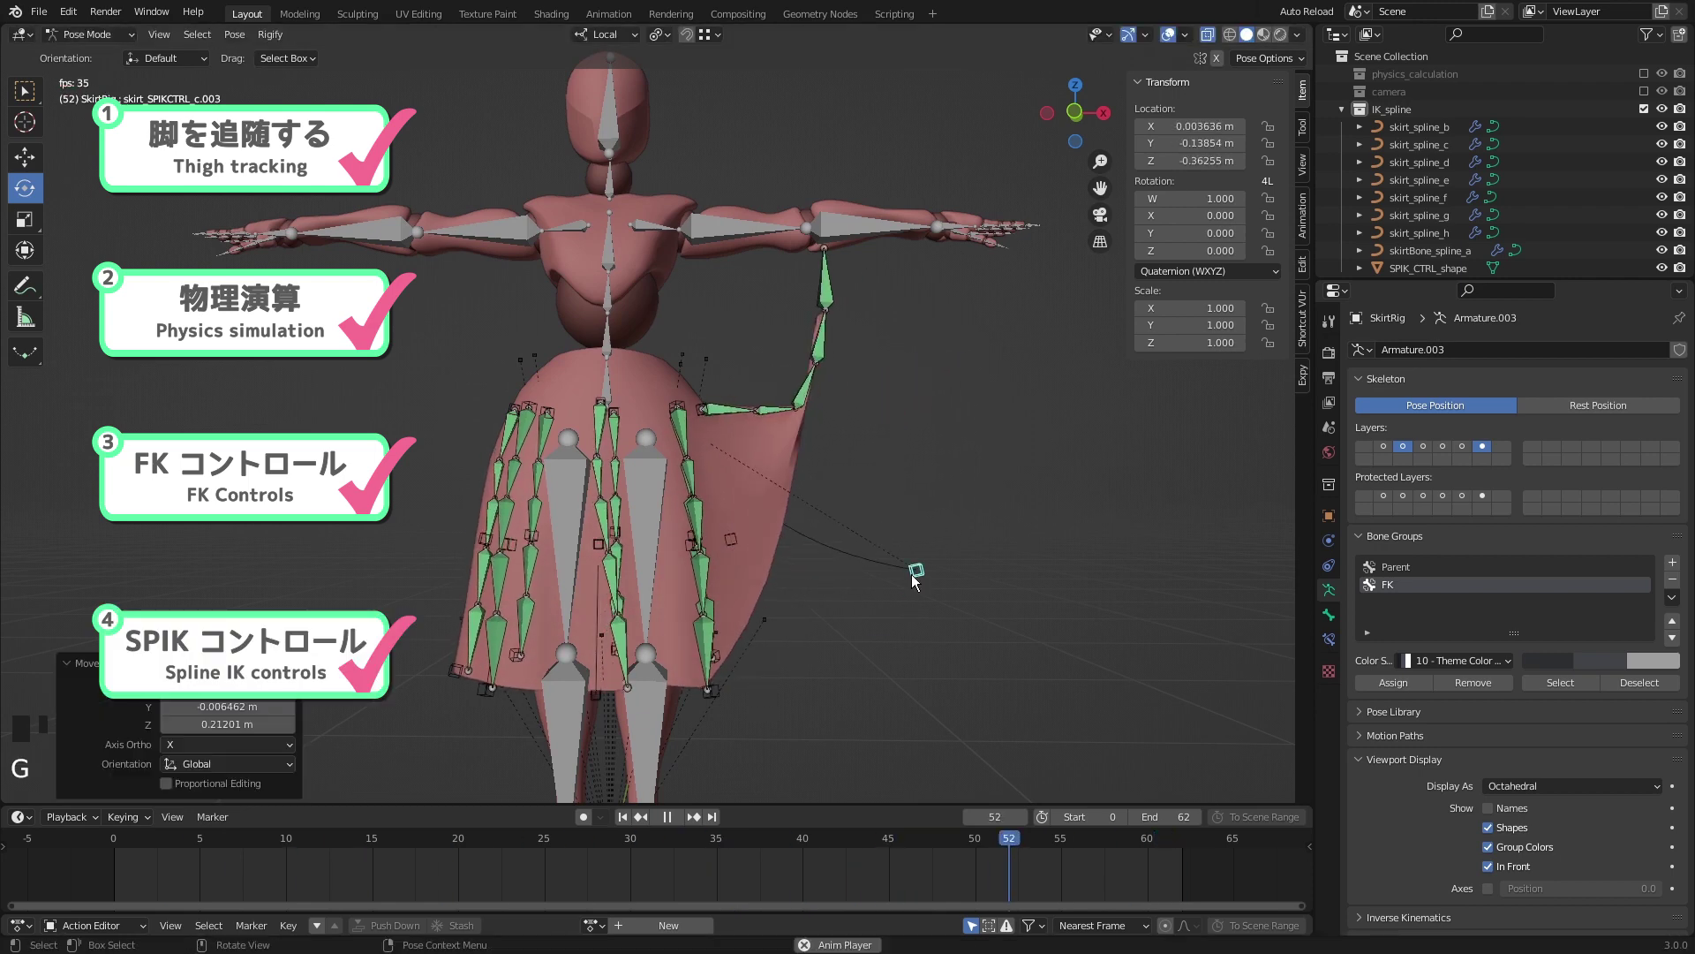